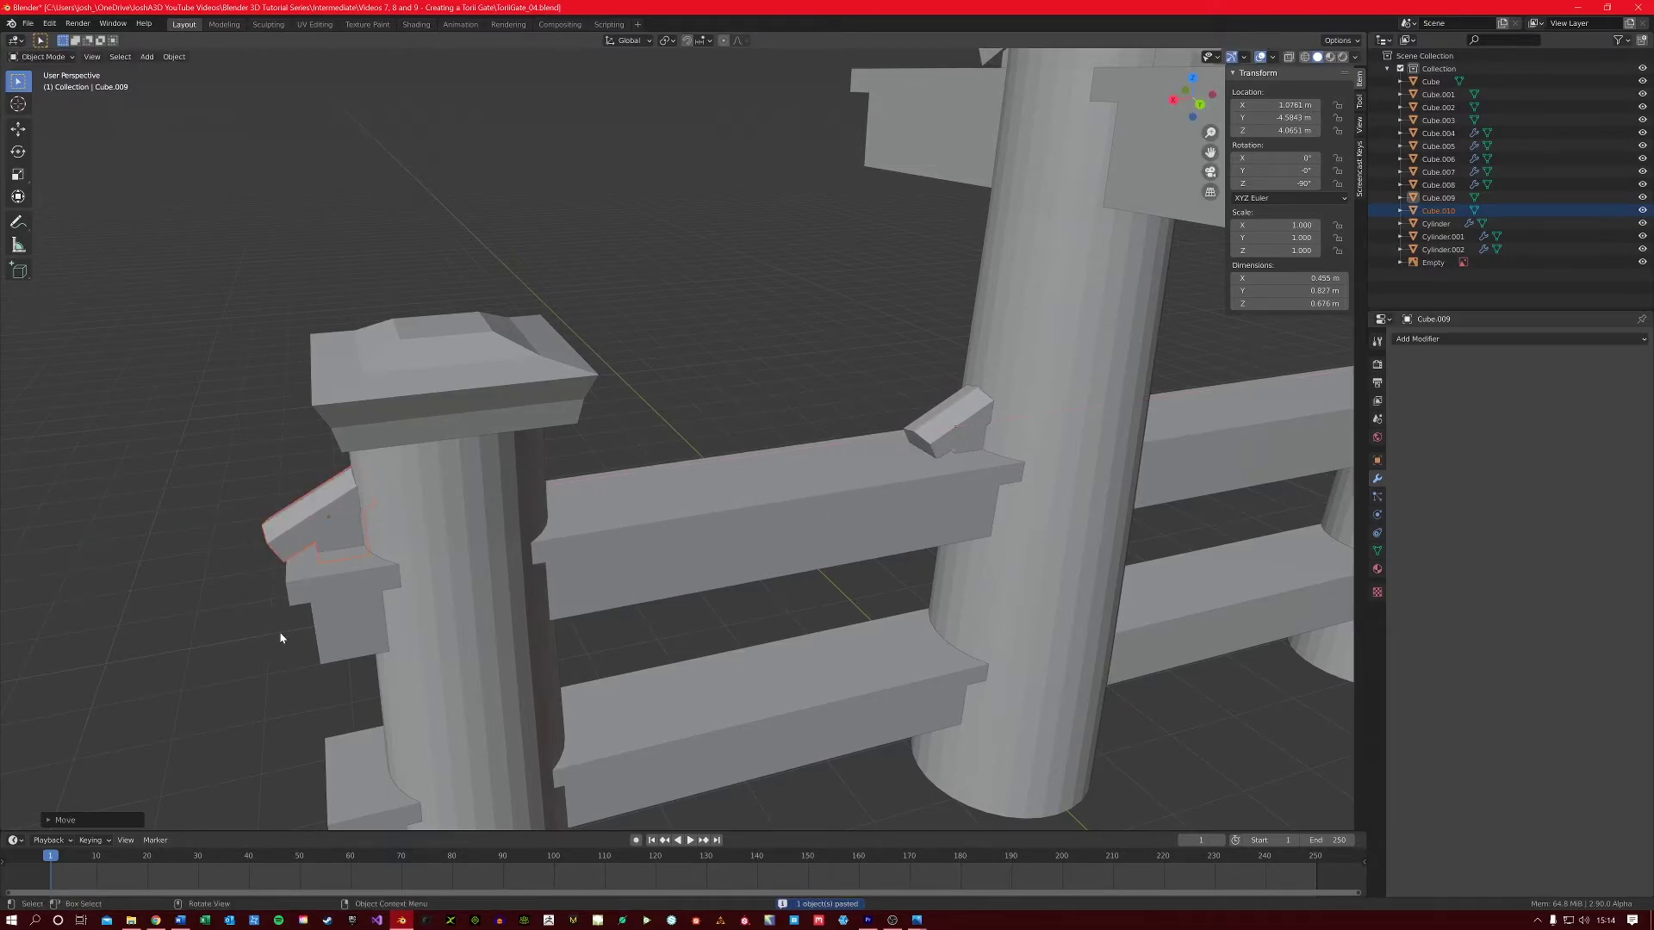
- Slide the duplicated wedge bracket into place on the fence post above the rail
left_click_drag(545, 605, 533, 533)
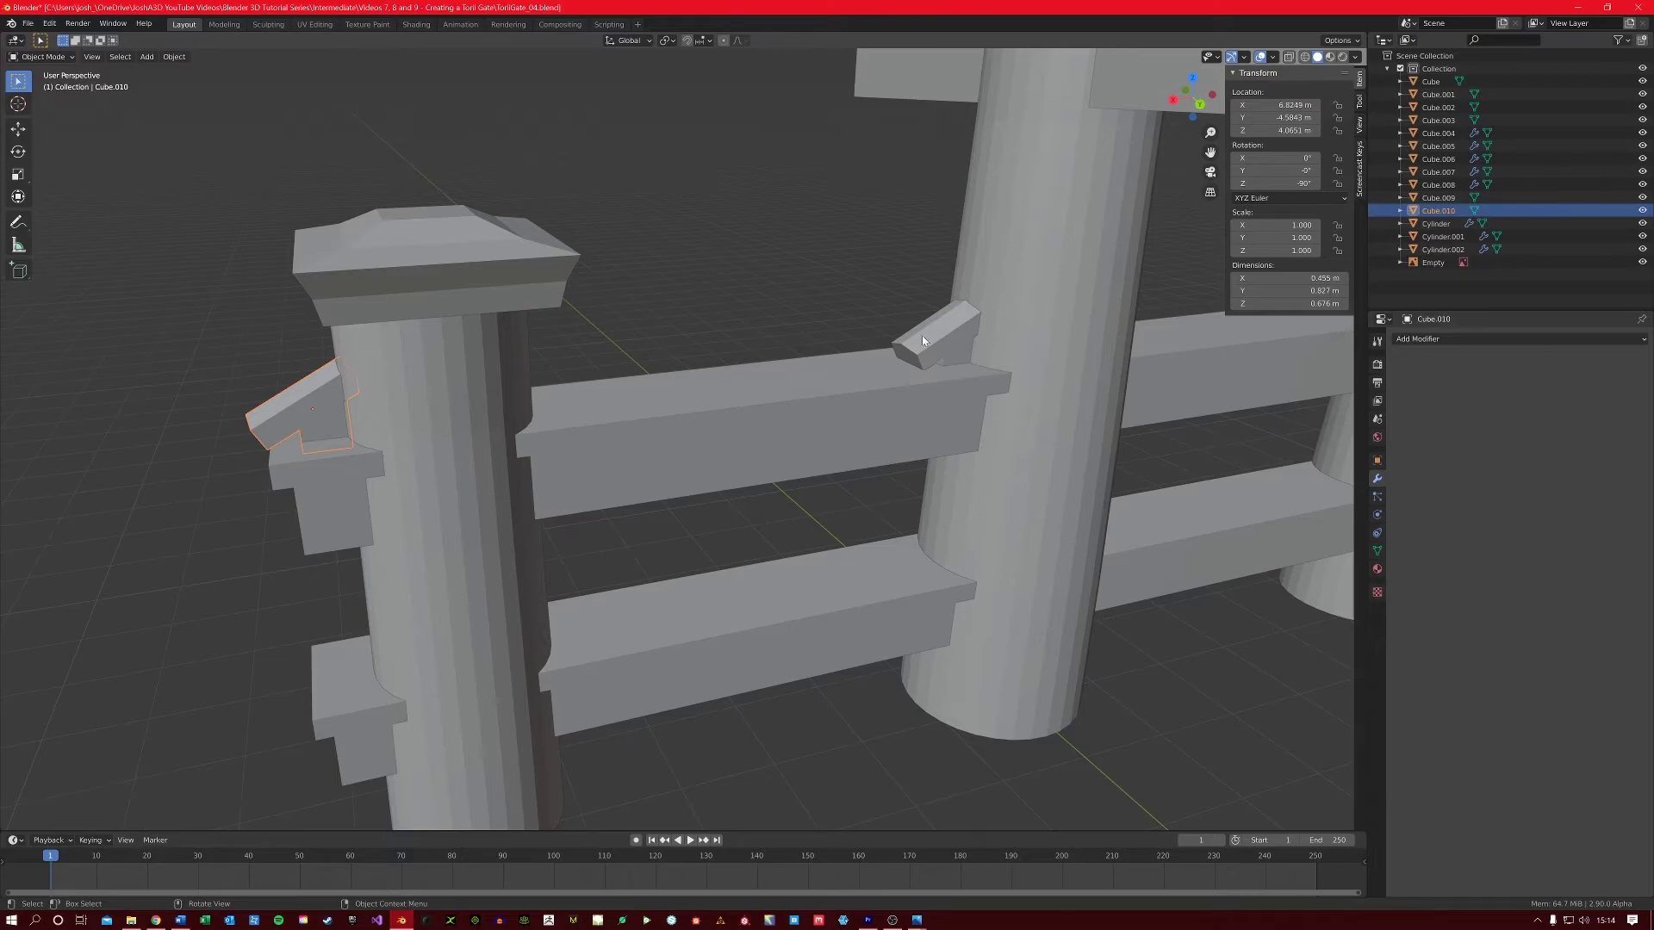
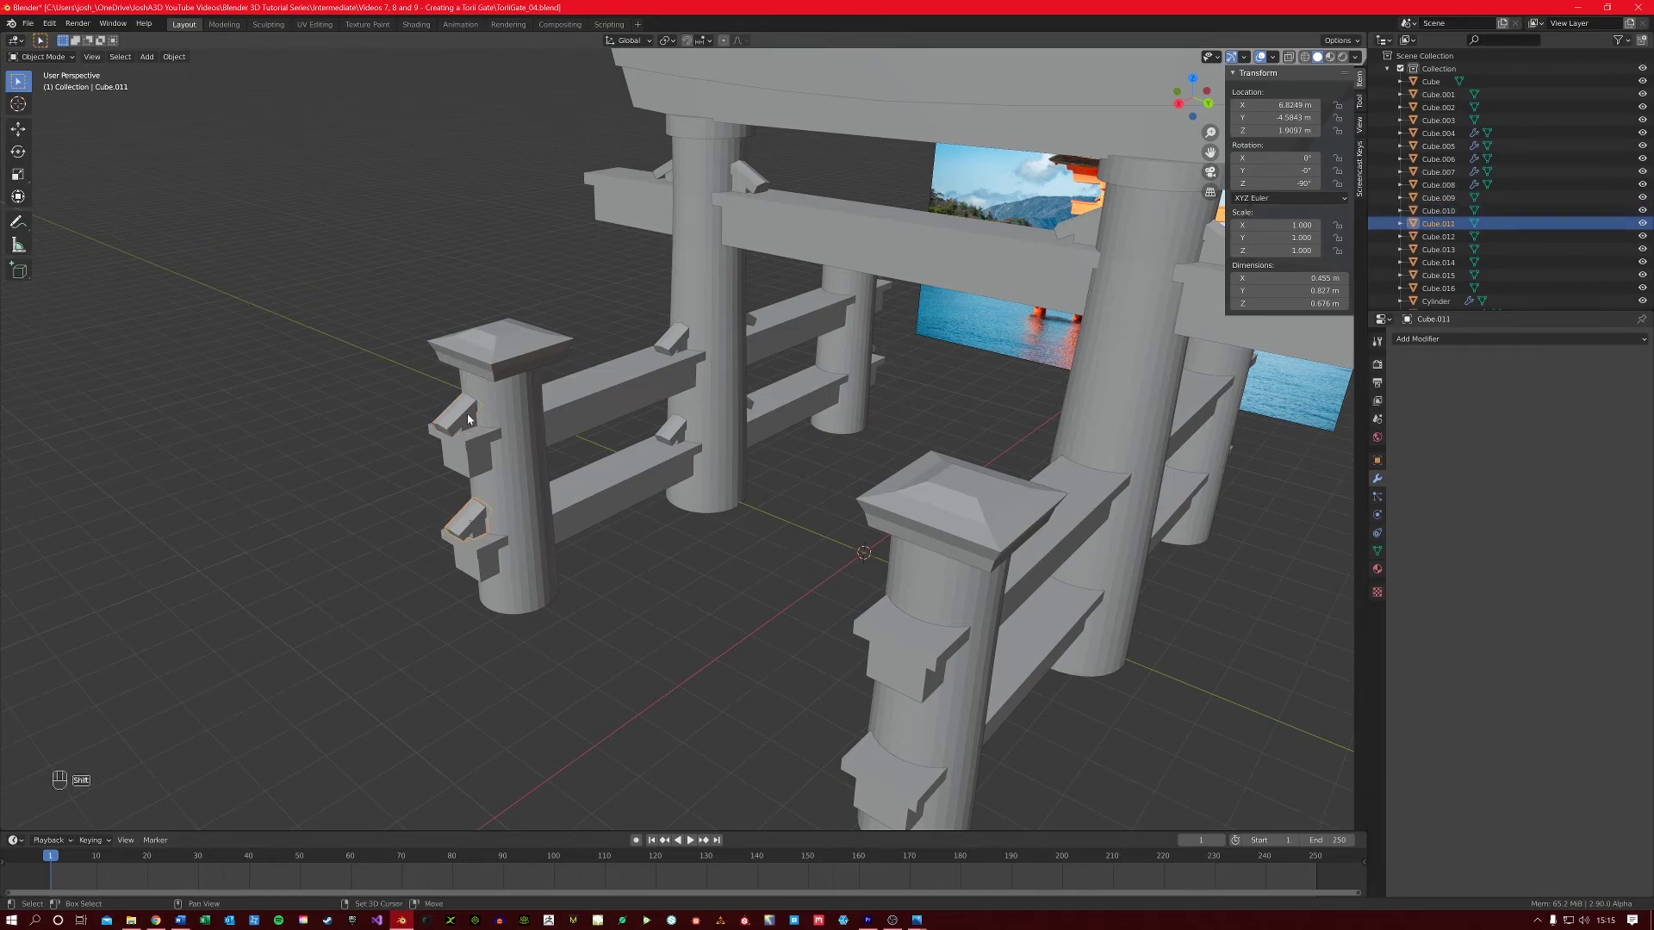
- Duplicate the selected group of wedge brackets and shift them along Y onto the opposite fence's posts
left_click_drag(784, 415, 746, 438)
middle_click(780, 394)
left_click_drag(764, 474, 533, 521)
middle_click(795, 441)
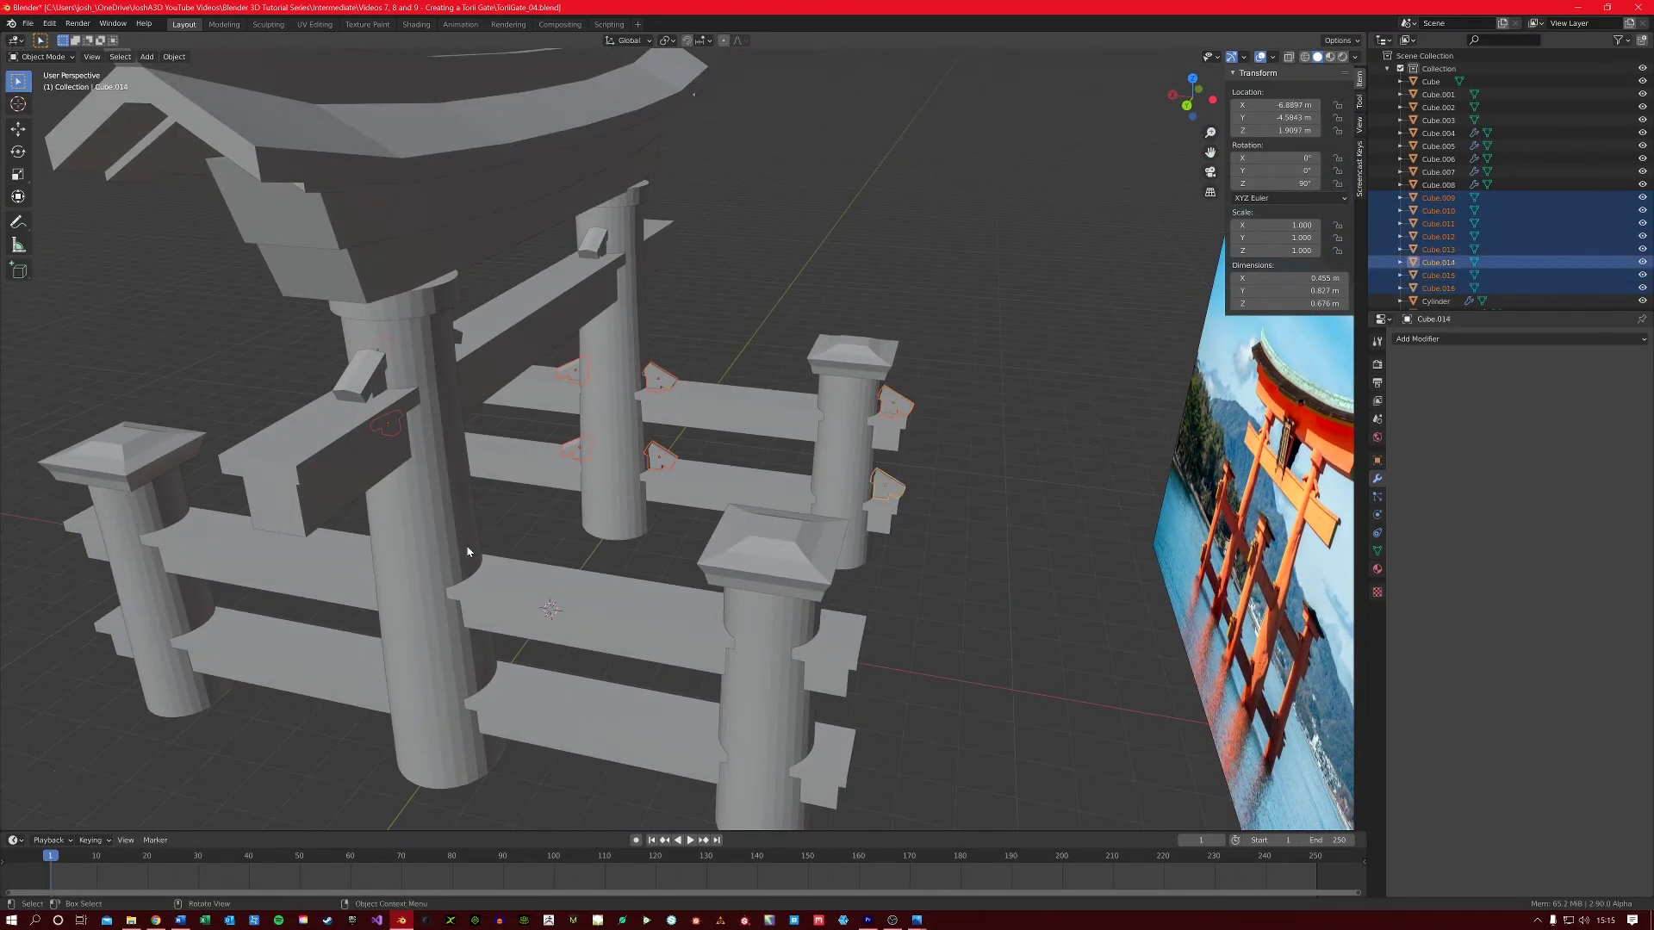
left_click_drag(563, 591, 565, 495)
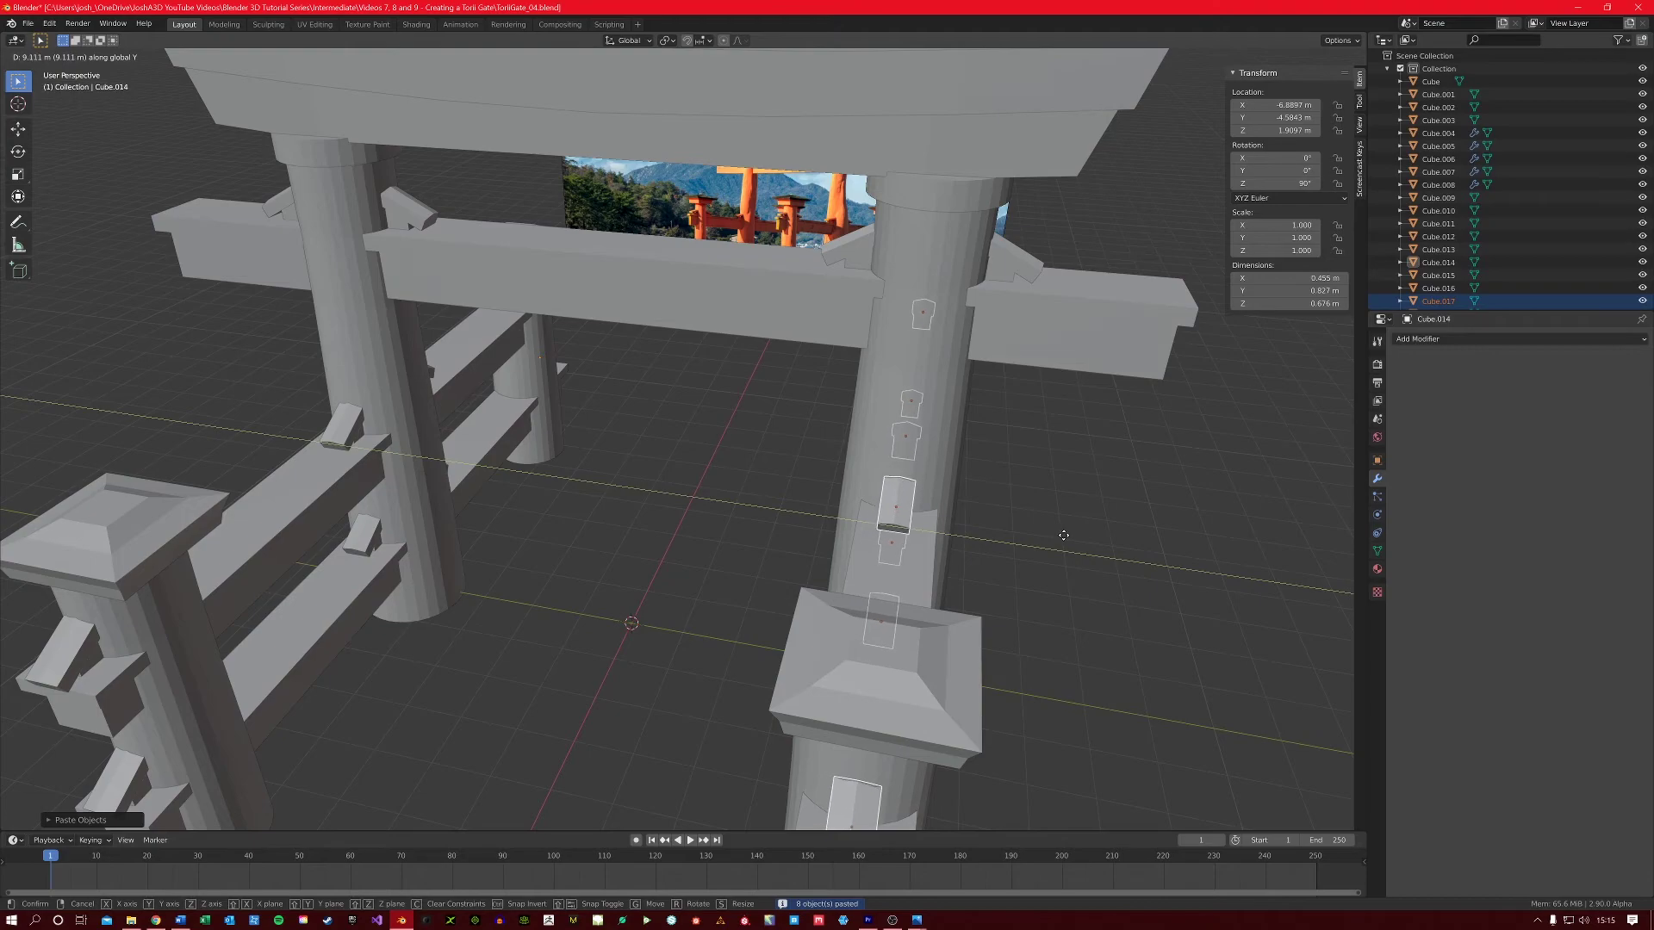
left_click_drag(914, 591, 851, 524)
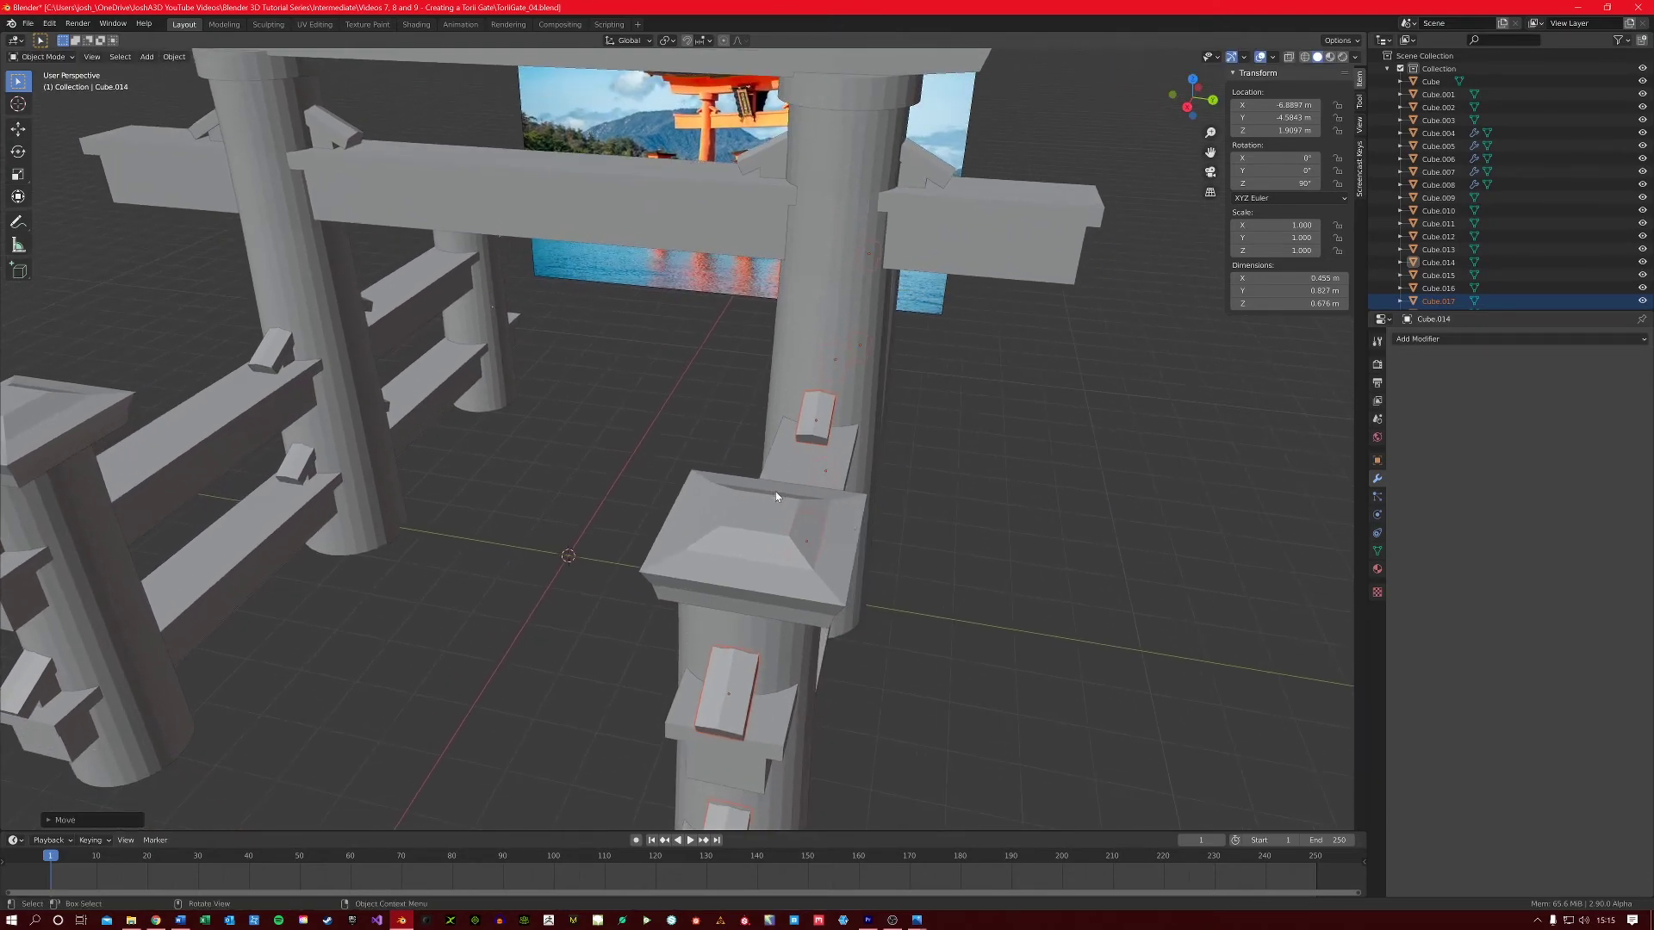